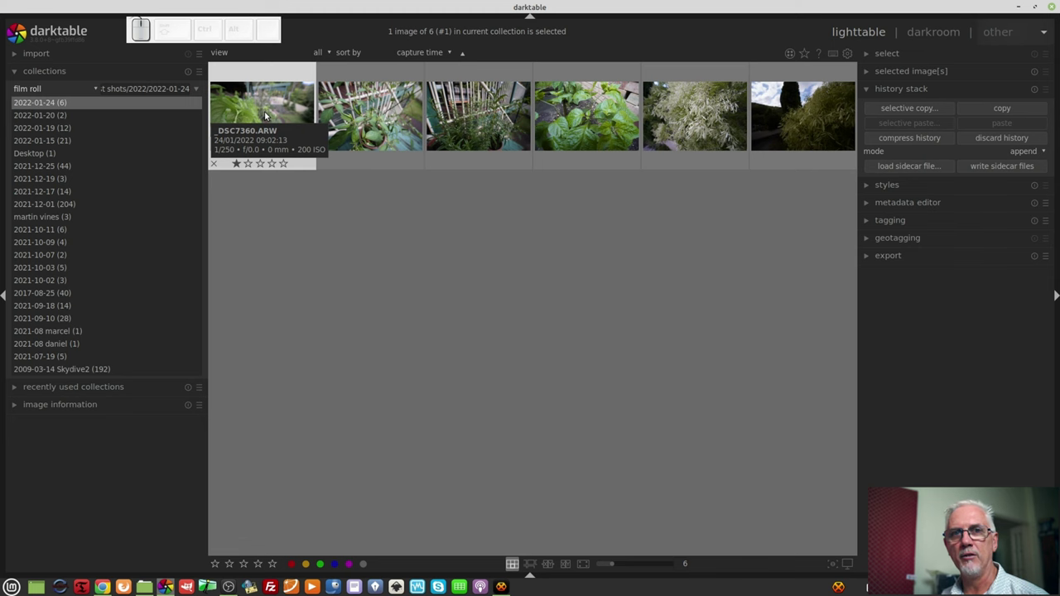
Zoom into the leaf photo and pan to several areas via the navigation thumbnail
left_click(268, 112)
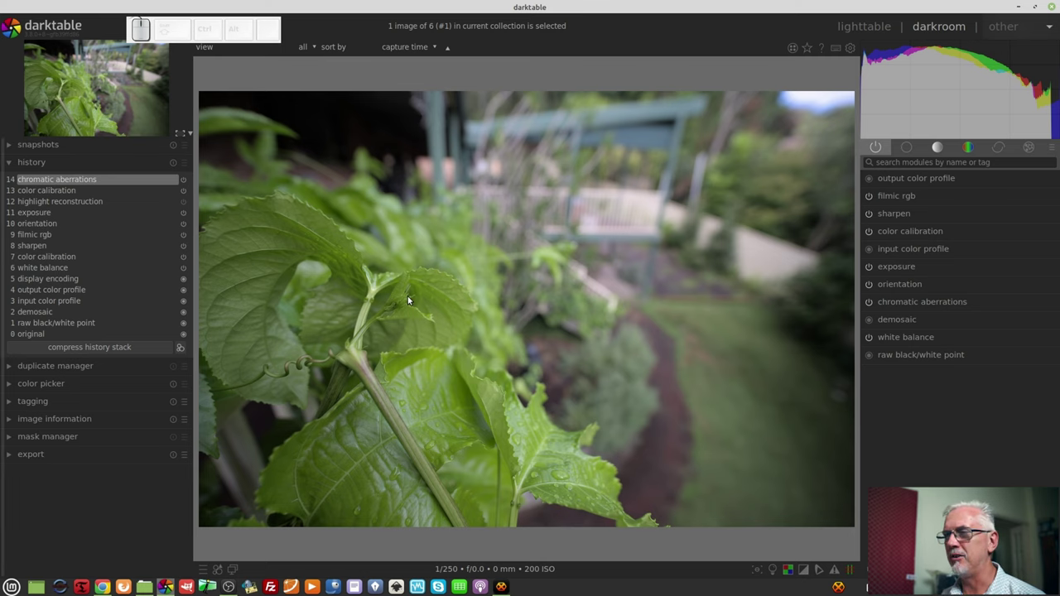
scroll("up", 3)
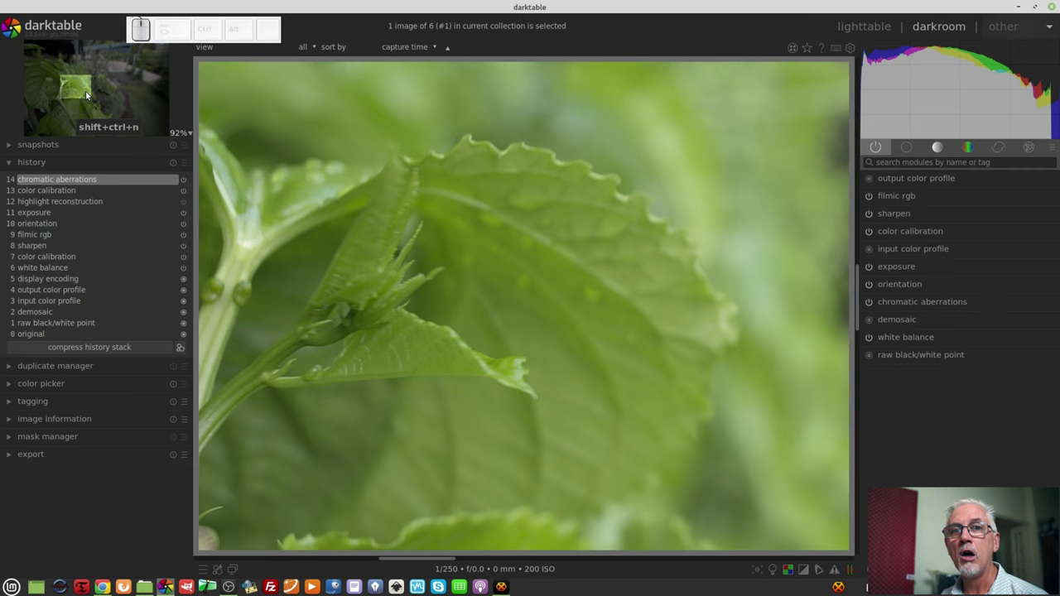
left_click(39, 51)
left_click(144, 65)
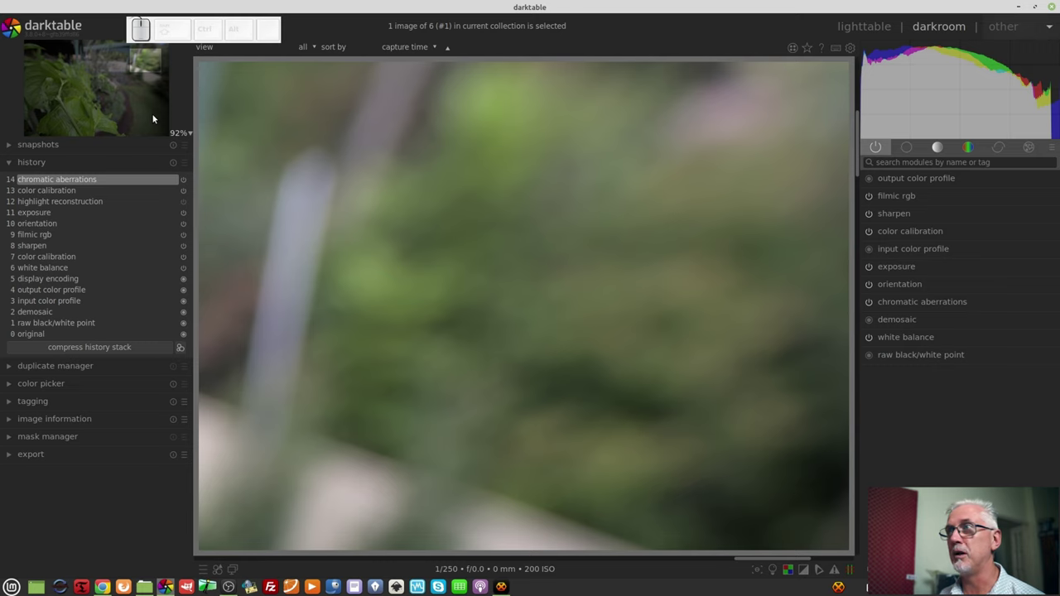
left_click(125, 128)
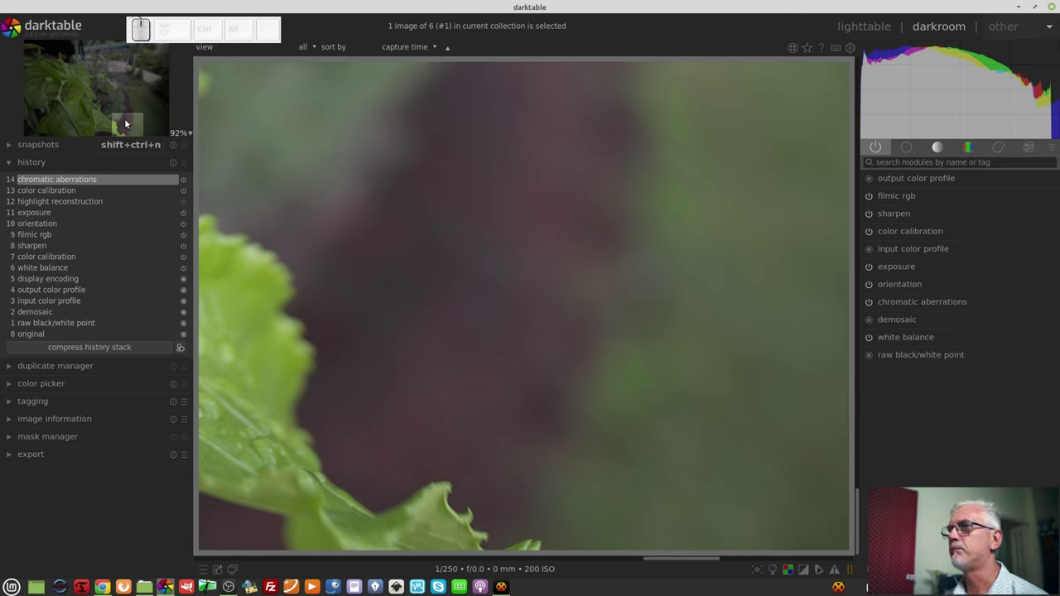
Fit the whole leaf photo back into the window from the navigation panel
left_click(114, 151)
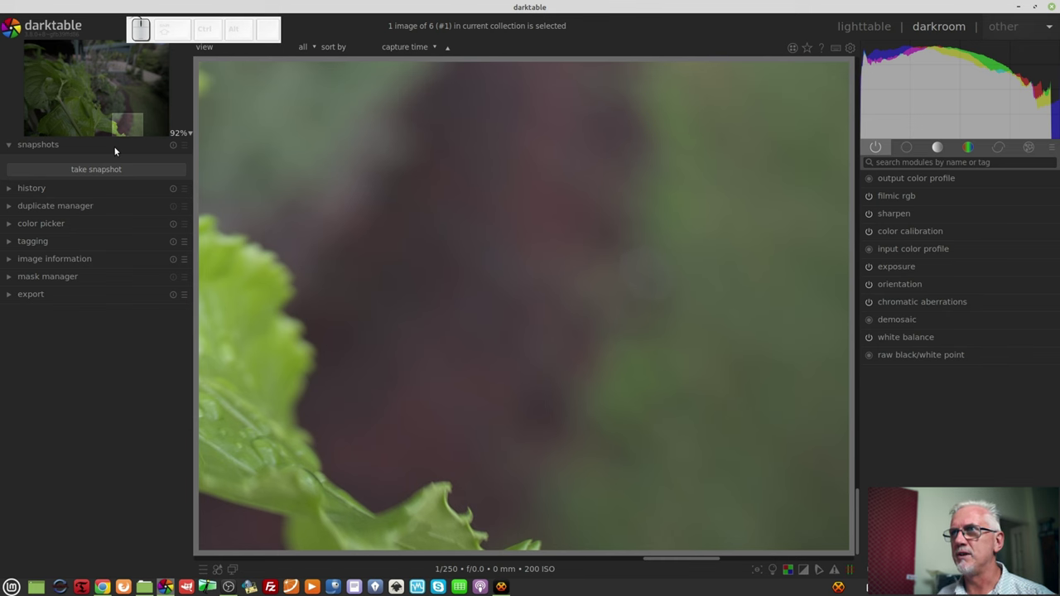
scroll("down", 3)
left_click(57, 189)
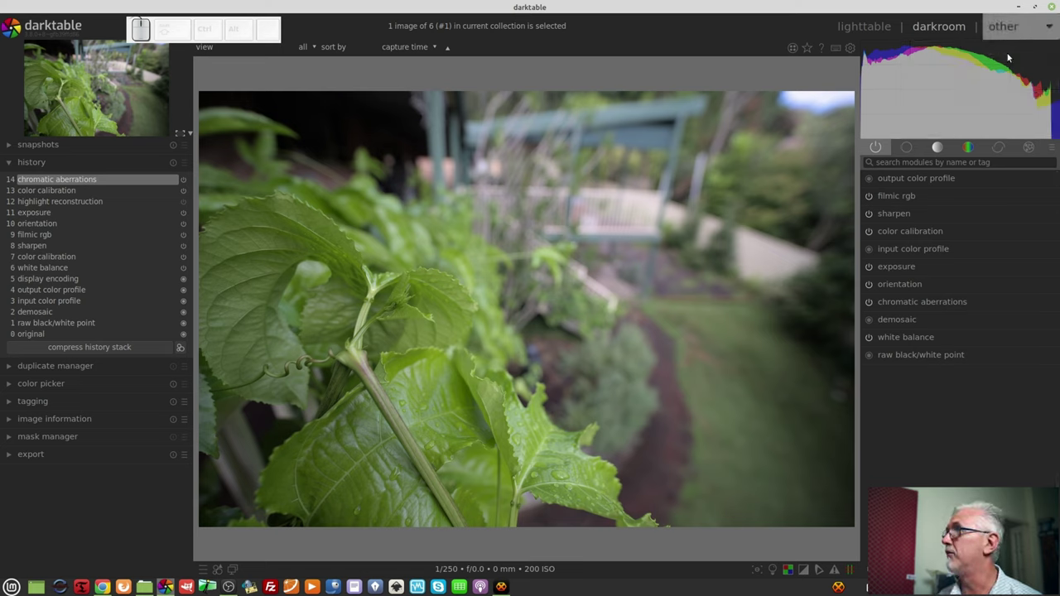
left_click(998, 49)
left_click(997, 49)
left_click(997, 50)
left_click(997, 49)
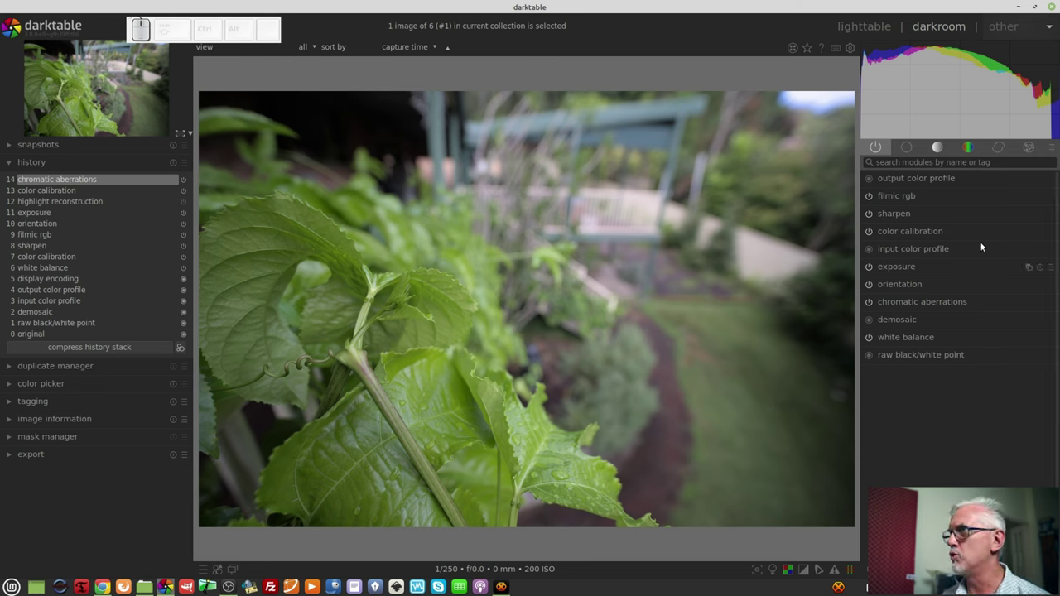
Apply the 'modules: all' group preset from the module group presets menu
left_click(1055, 148)
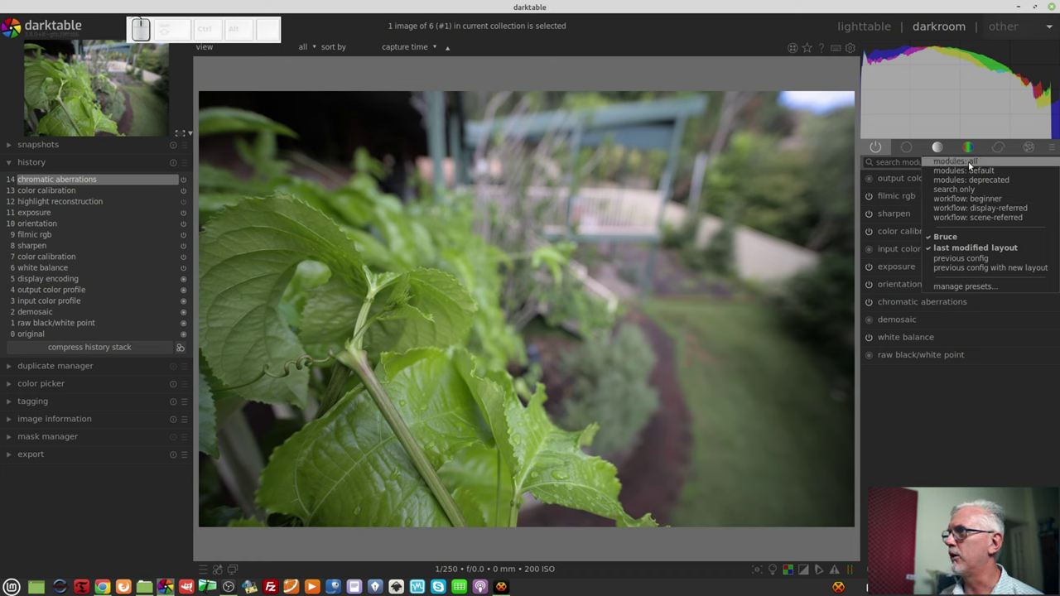
left_click(972, 163)
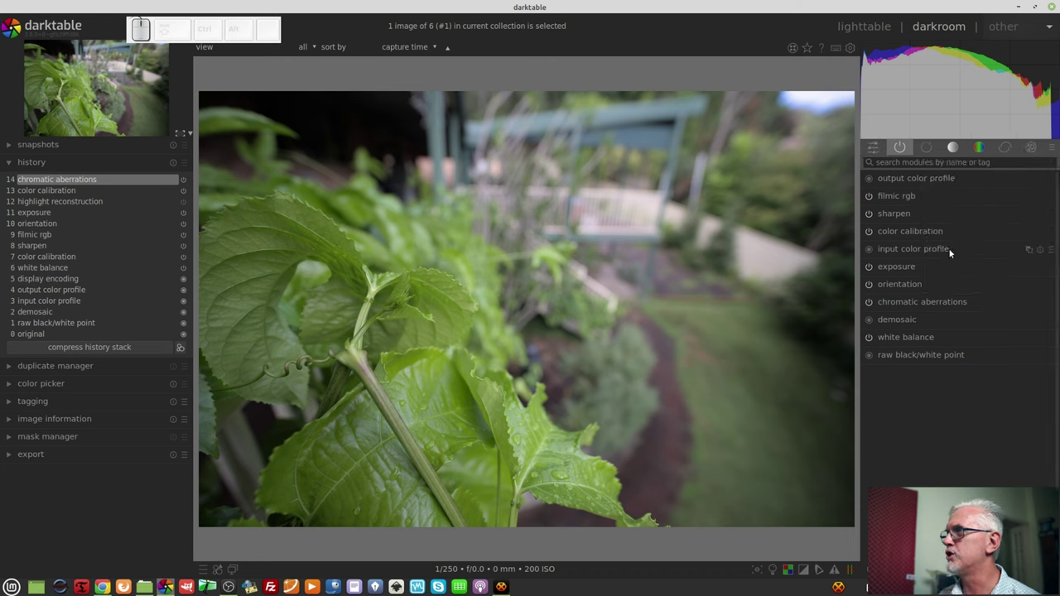
left_click(903, 147)
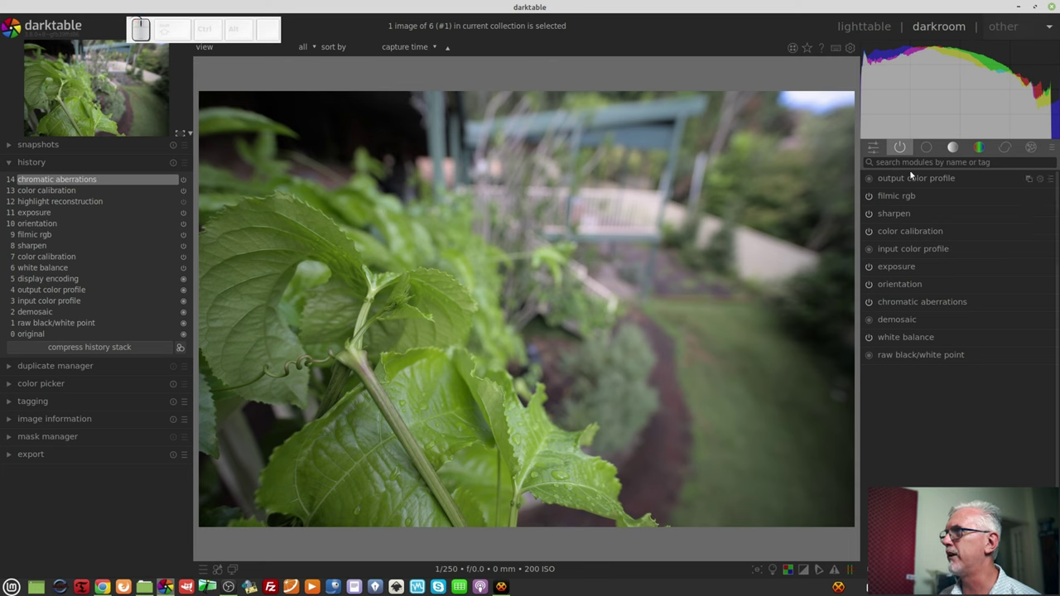
Show the group of every module and browse framing, vignetting, grain and colorize
left_click(904, 156)
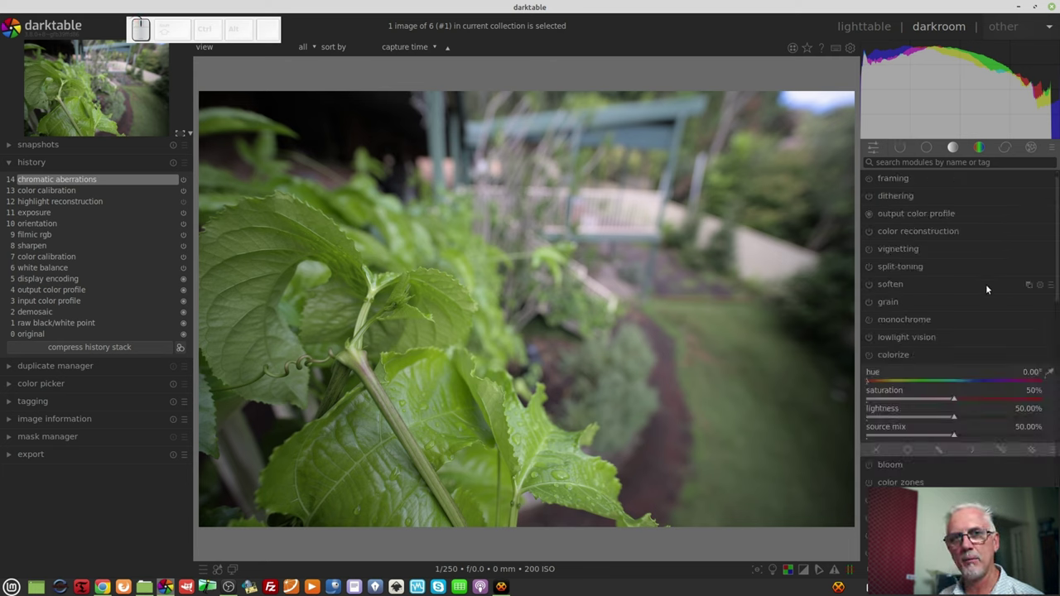
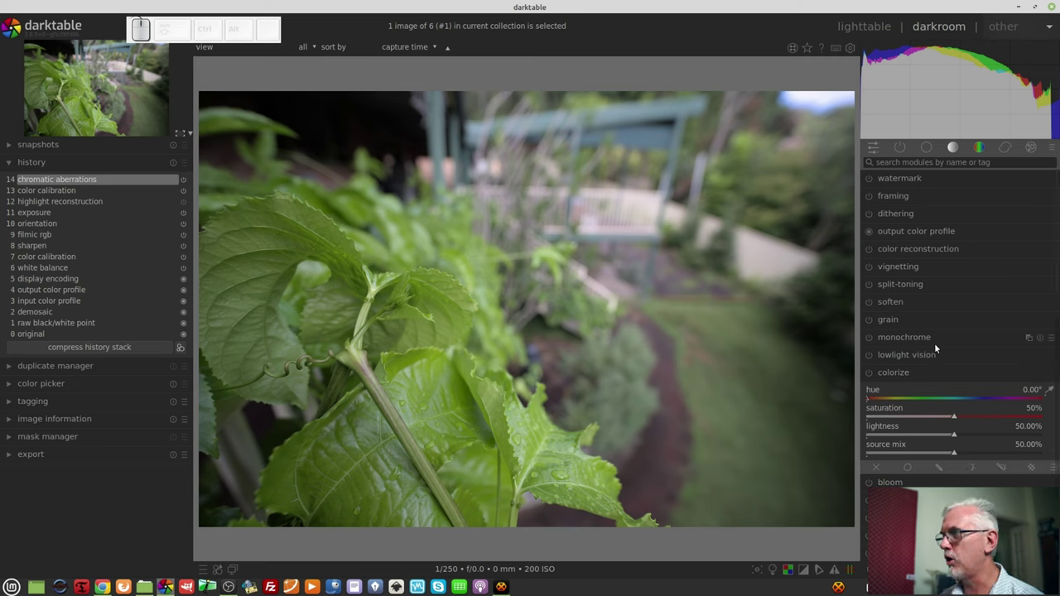
scroll("down", 3)
scroll("down", 3)
scroll("up", 3)
scroll("down", 3)
scroll("up", 3)
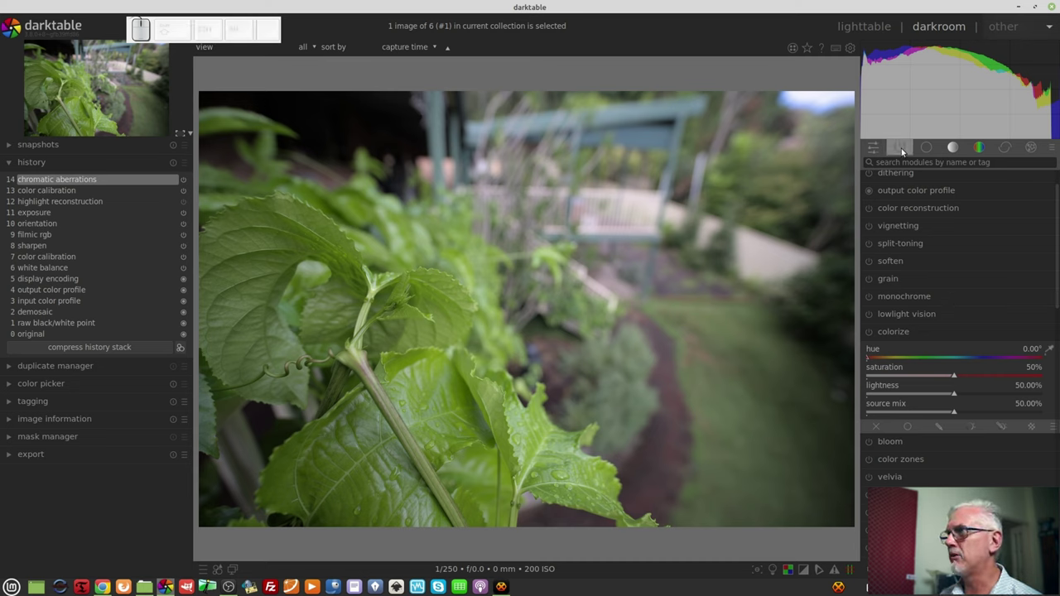
Try other group presets, landing on 'modules: deprecated' with defringe, spot removal and crop and rotate
left_click(1056, 147)
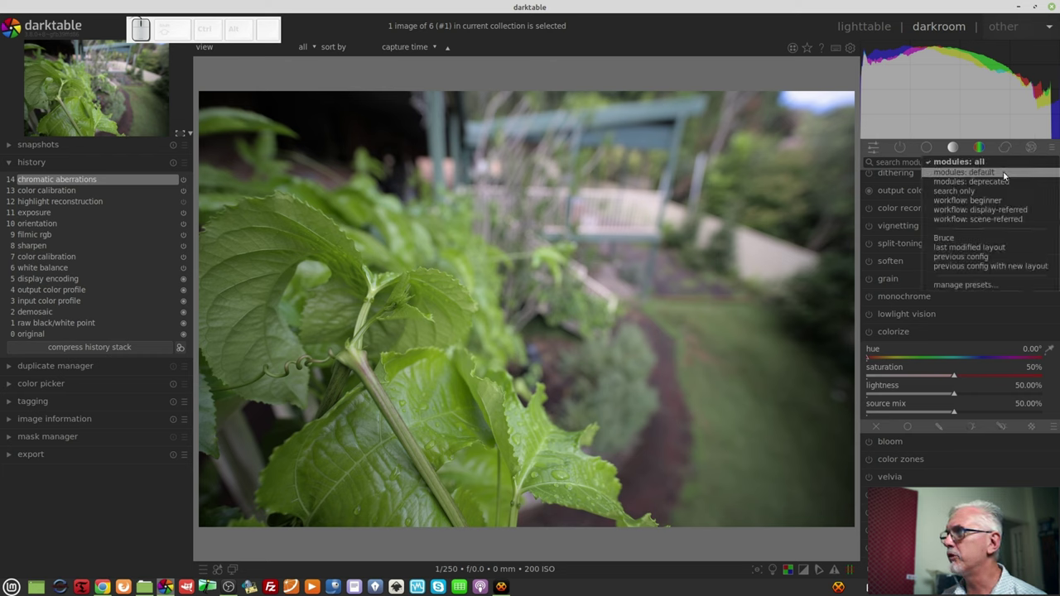
left_click(1005, 171)
left_click(1056, 146)
left_click(1003, 184)
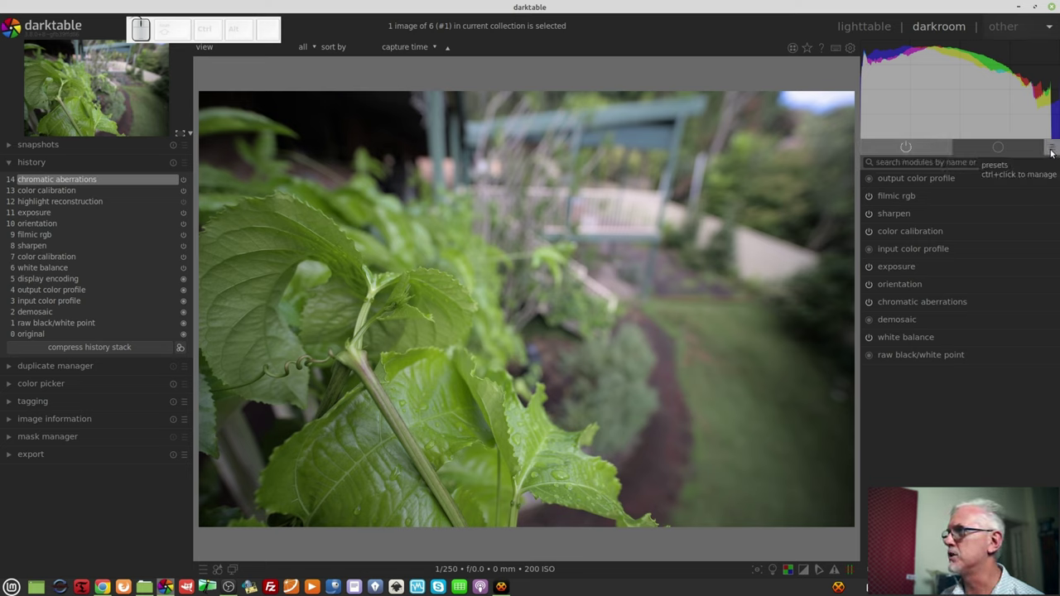
left_click(1012, 150)
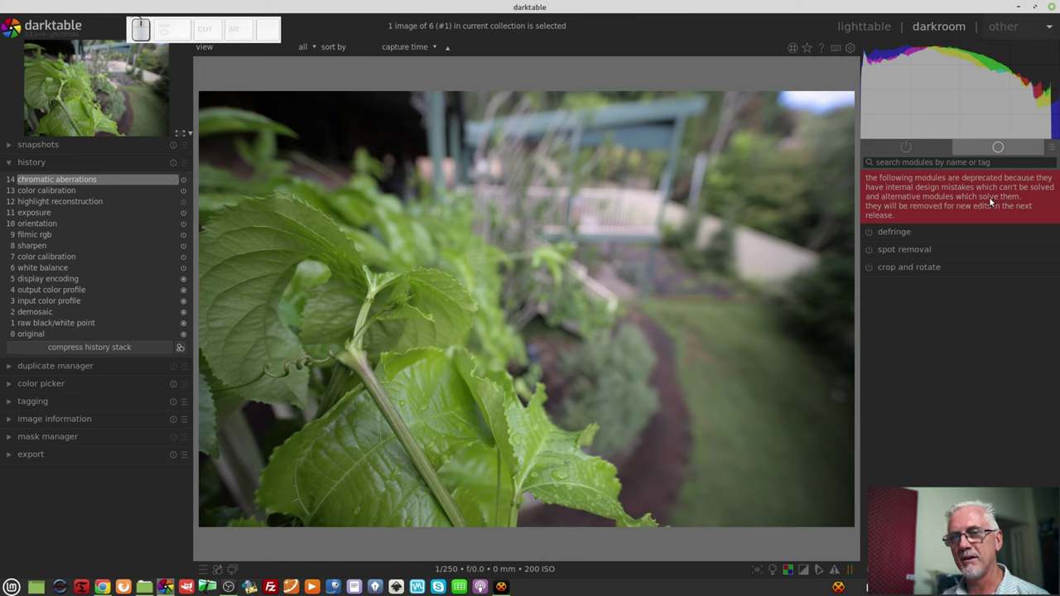
left_click(1053, 146)
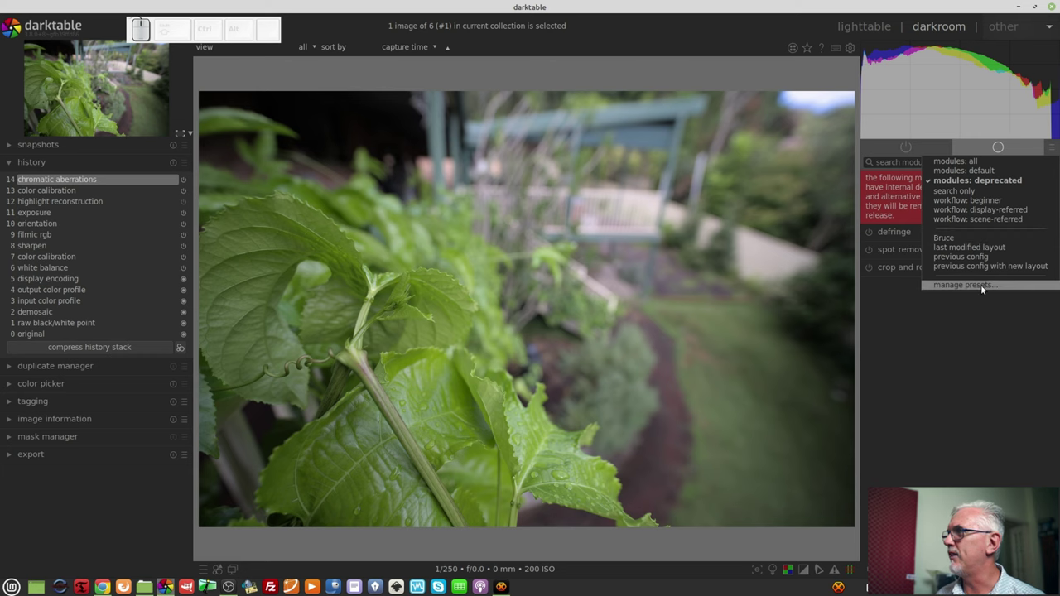
Visit the manage module layouts dialog, then switch to the custom 'Bruce' layout
left_click(984, 288)
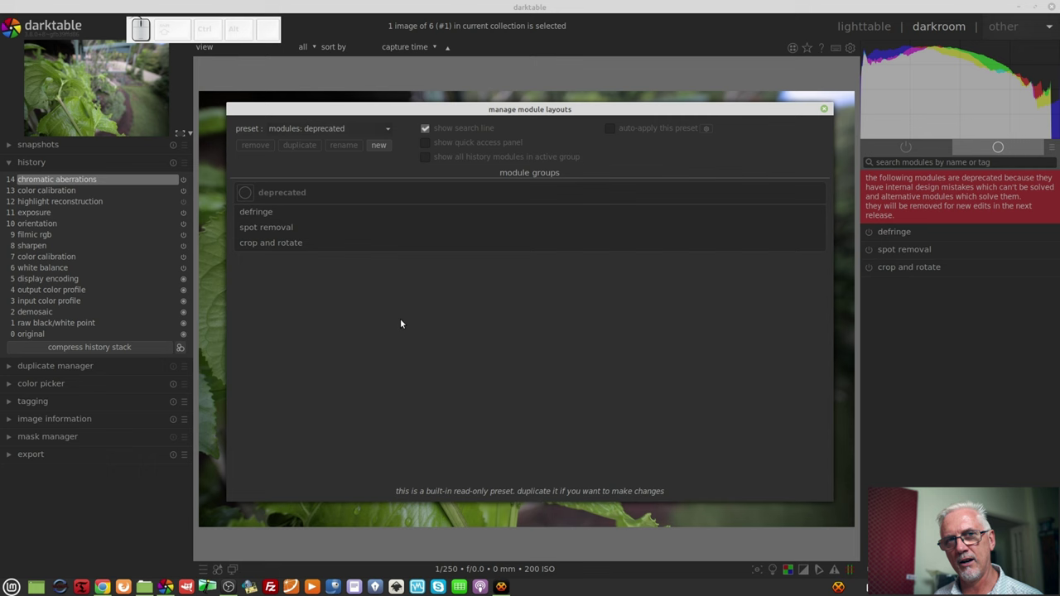
left_click(829, 111)
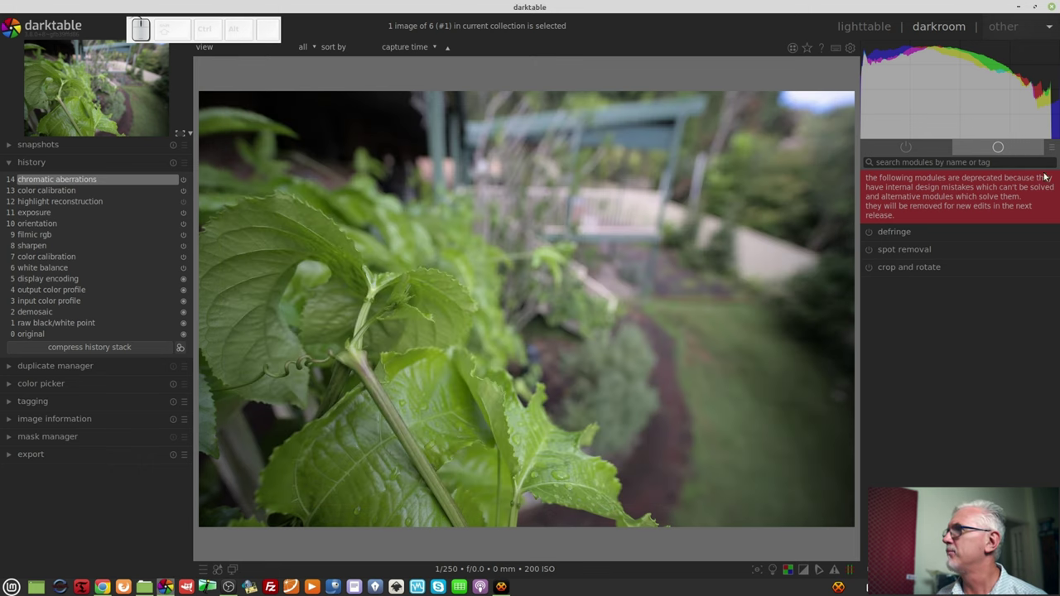
left_click(950, 240)
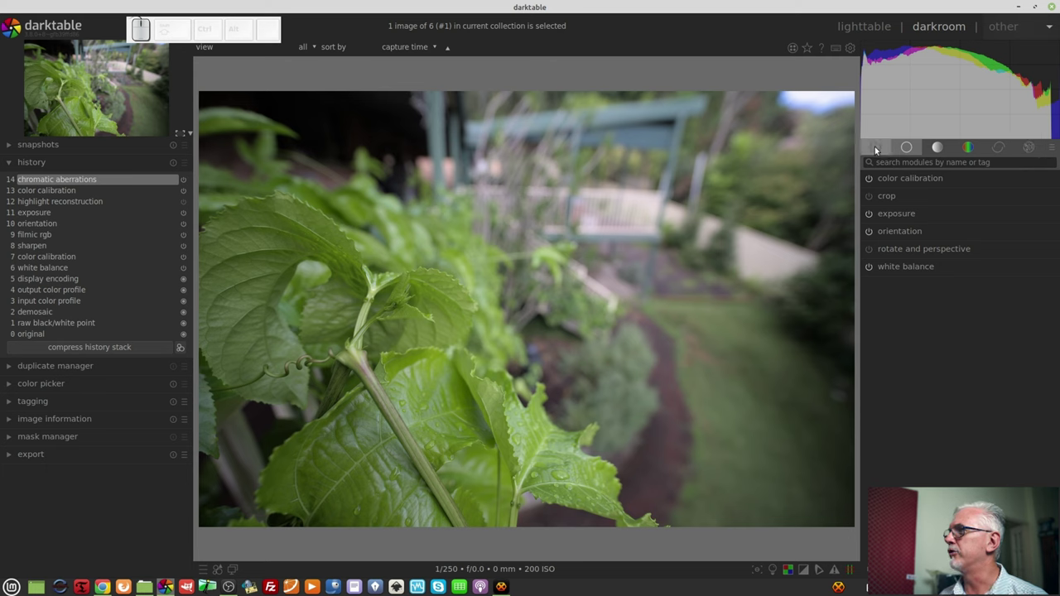
left_click(1054, 150)
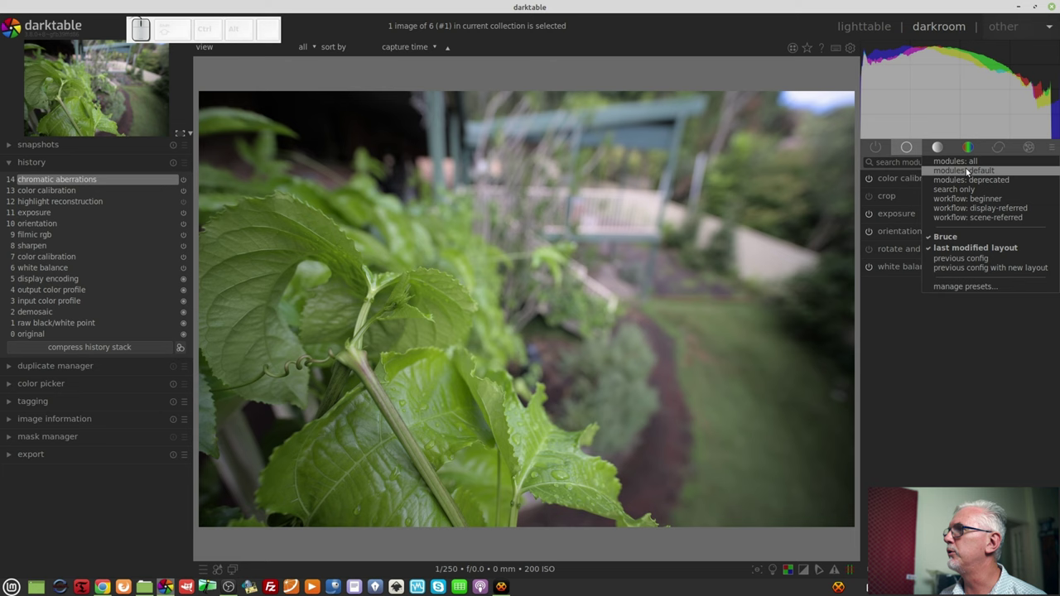
Select the 'modules: default' layout from the group presets list
left_click(983, 172)
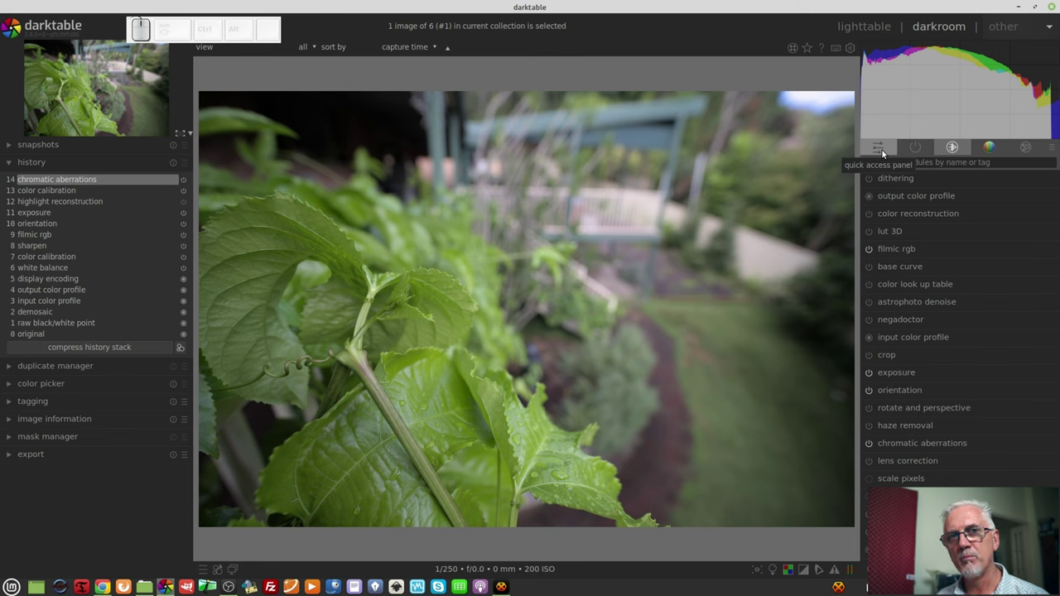
left_click(884, 154)
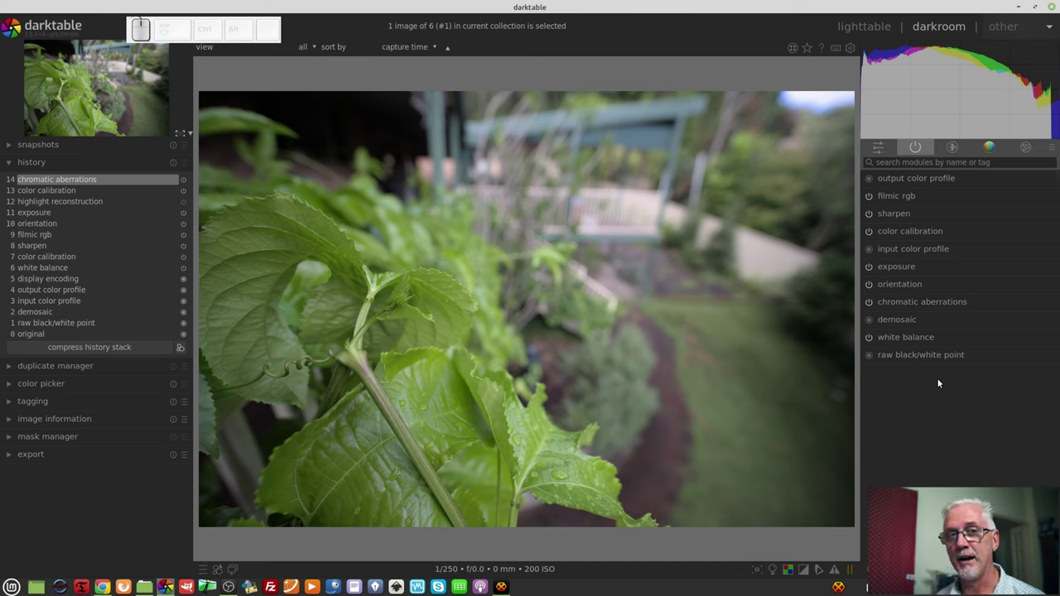
From the quick access panel jump to the full filmic rgb module and browse its tabs
left_click(880, 159)
left_click(874, 152)
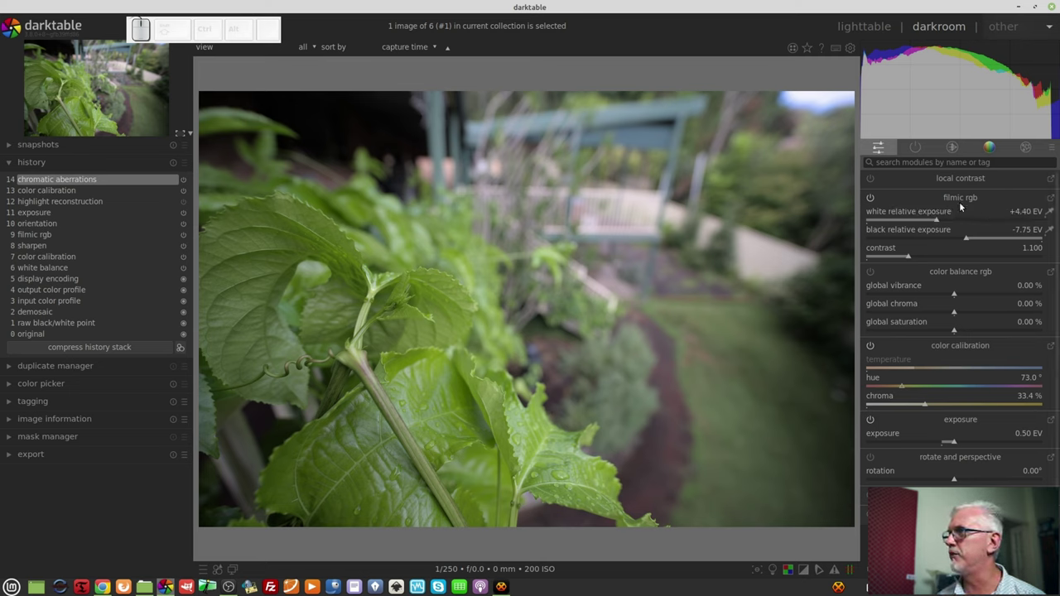
left_click(1053, 196)
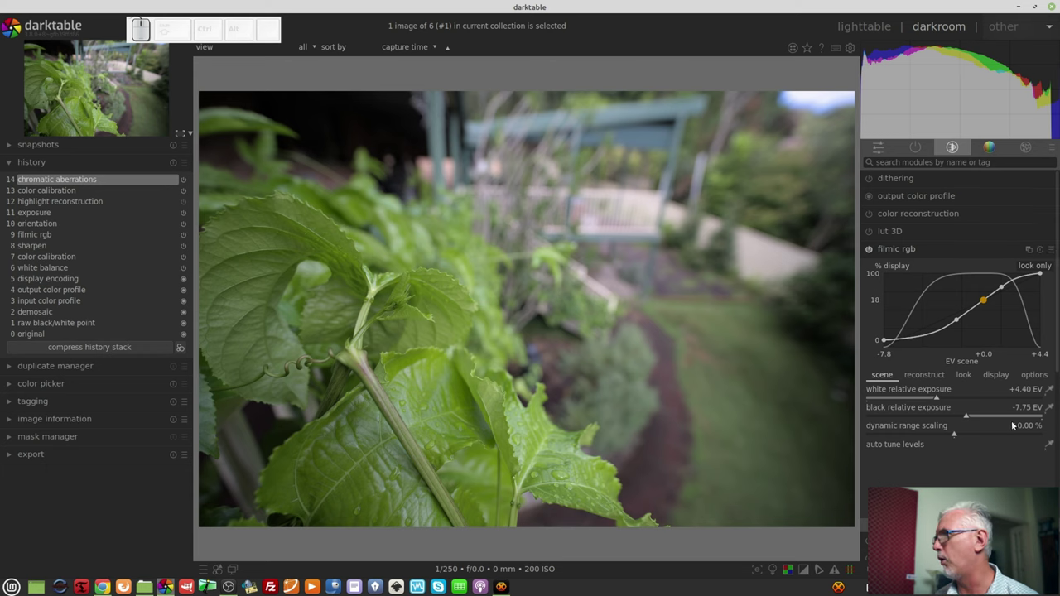
left_click(930, 376)
left_click(975, 377)
left_click(997, 378)
Add a color zones module via the quick presets button, showing its hue curve at mix 0.0%
left_click(1032, 376)
left_click(887, 378)
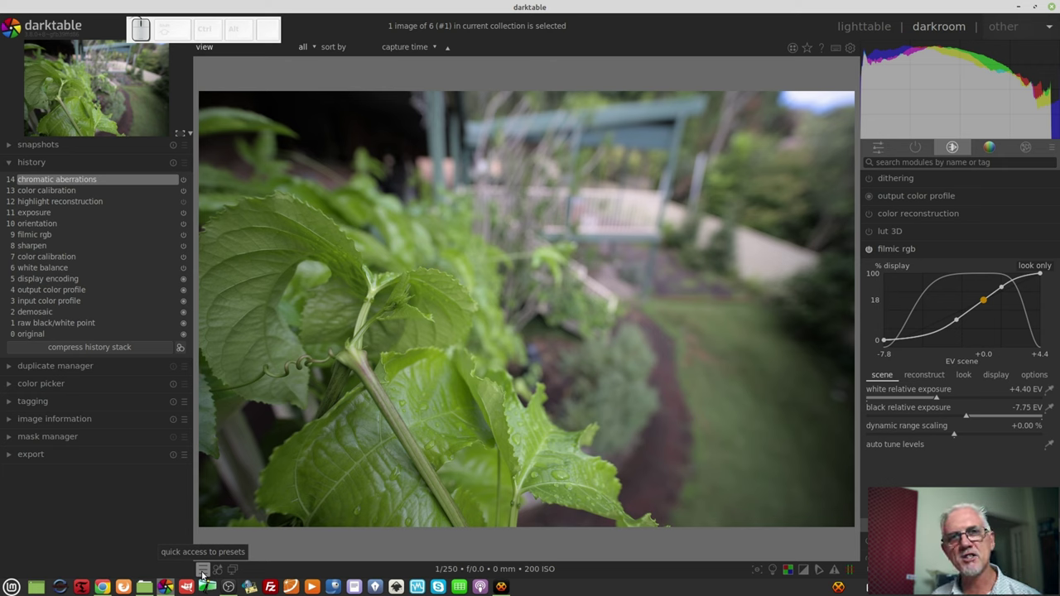
left_click(201, 575)
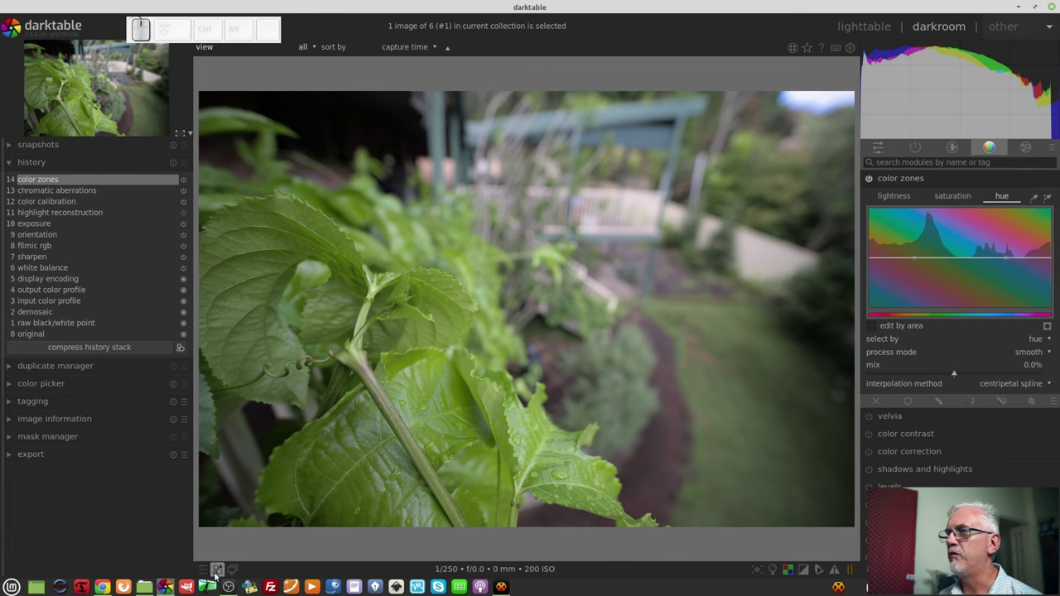
left_click(216, 570)
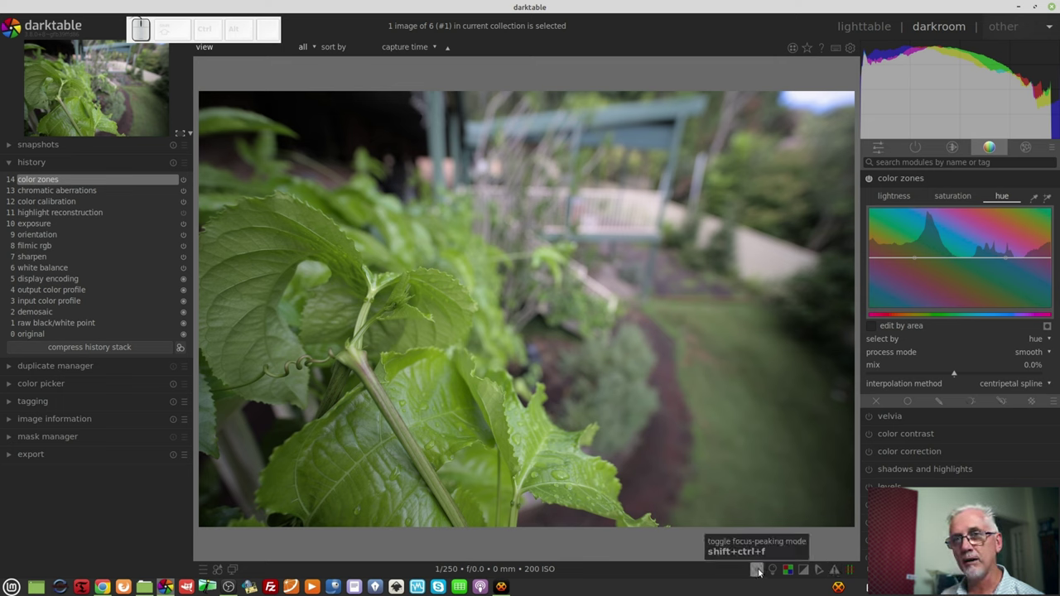
left_click(761, 572)
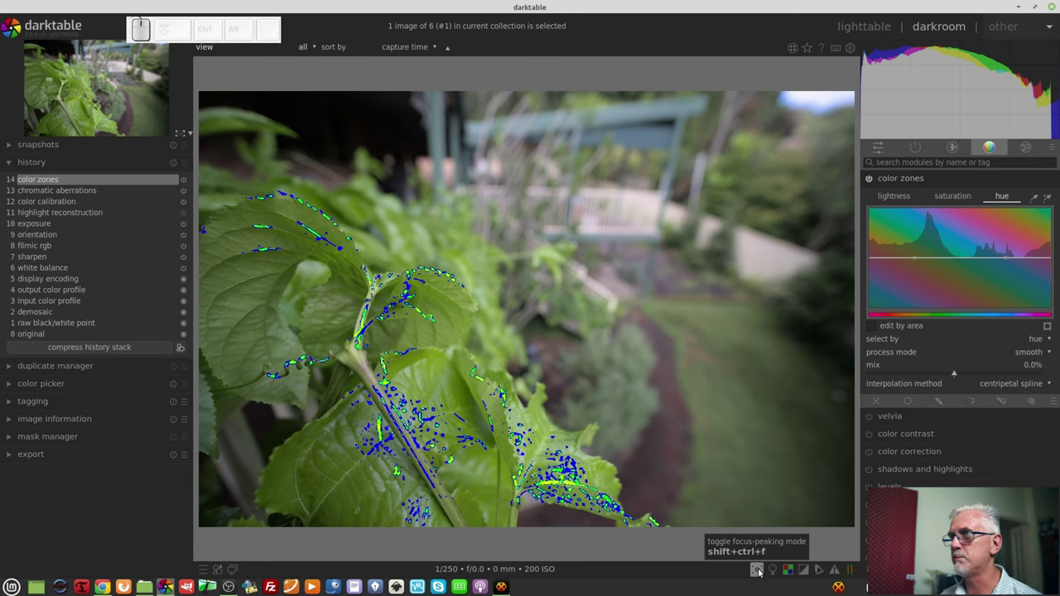
left_click(761, 572)
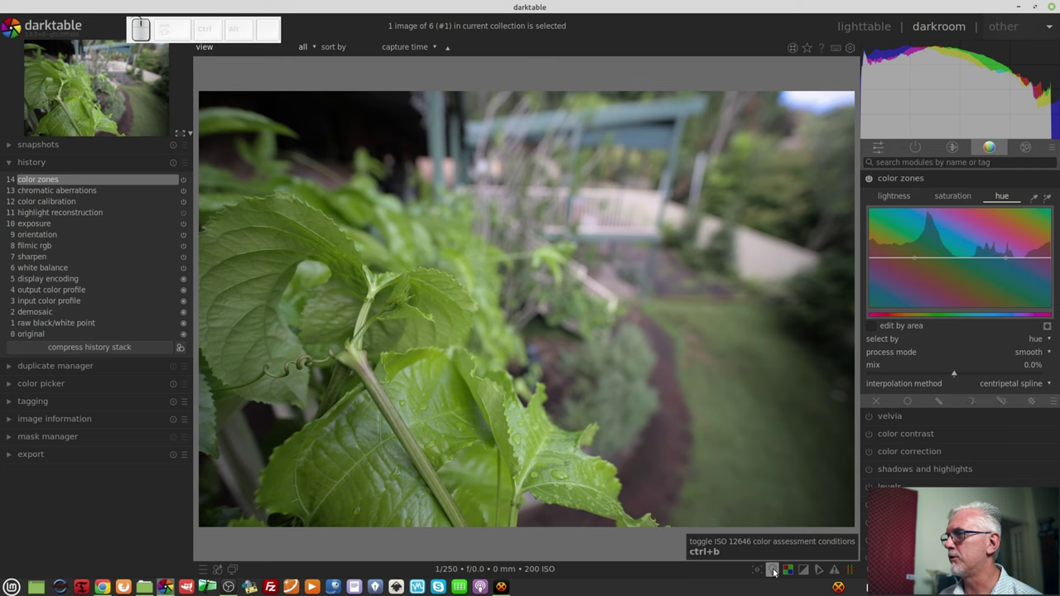
left_click(776, 572)
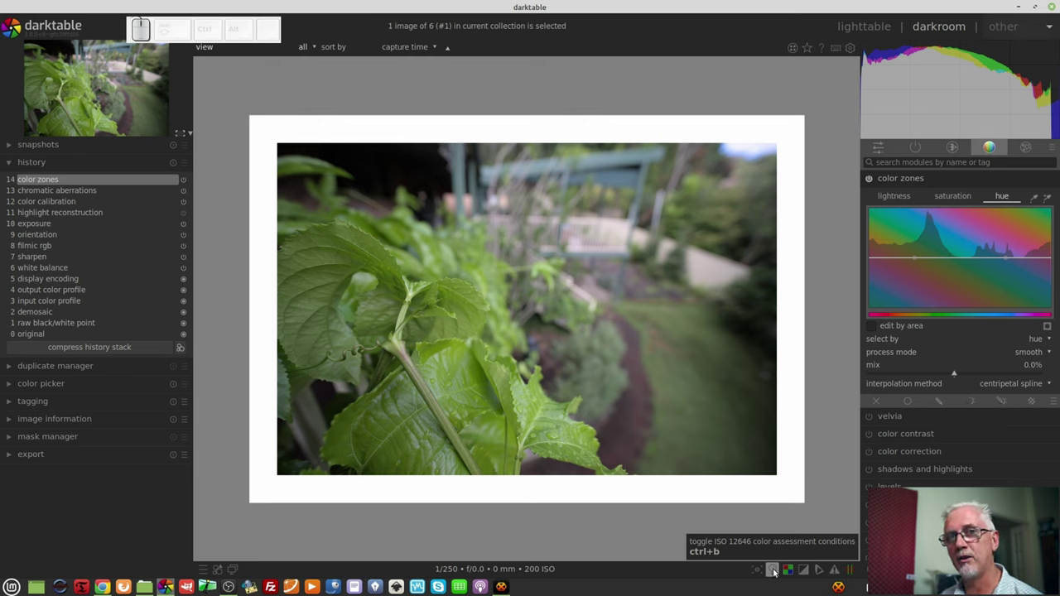
left_click(776, 571)
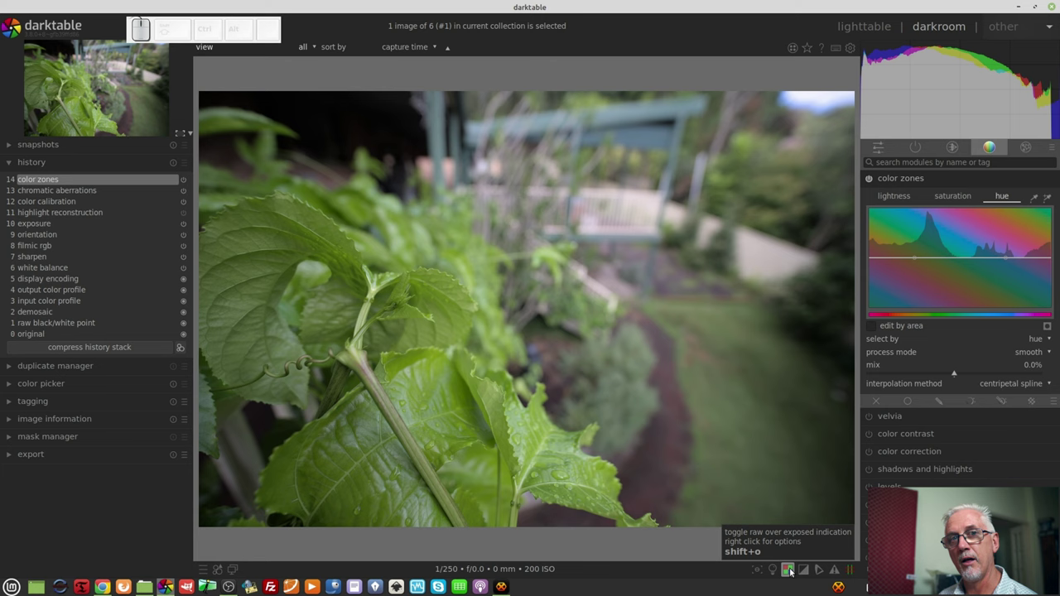
left_click(793, 569)
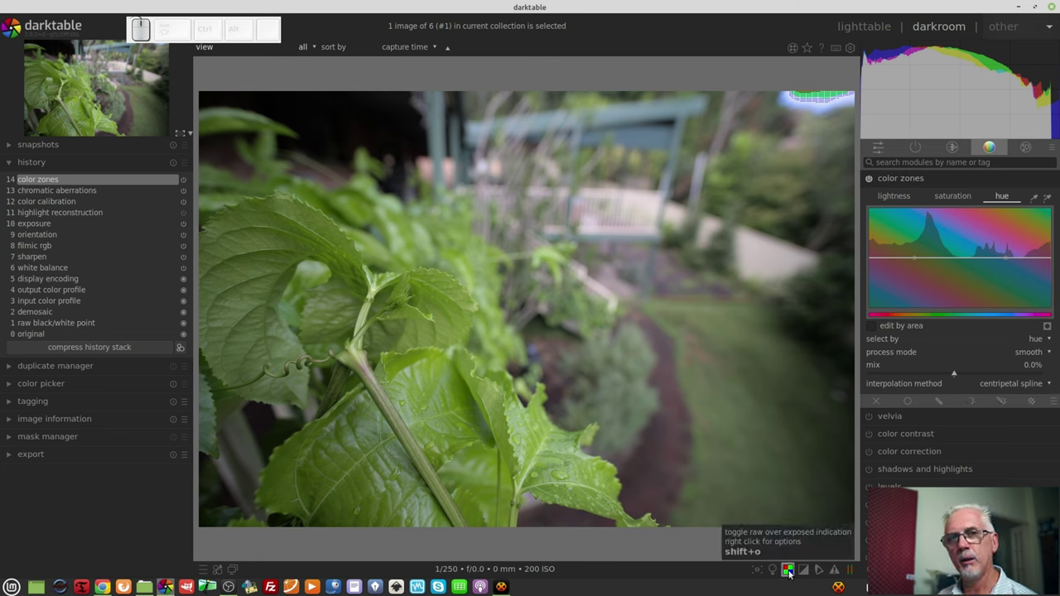
Turn off raw overexposure marking, try the clipping warning, then enable gamut checking
left_click(792, 572)
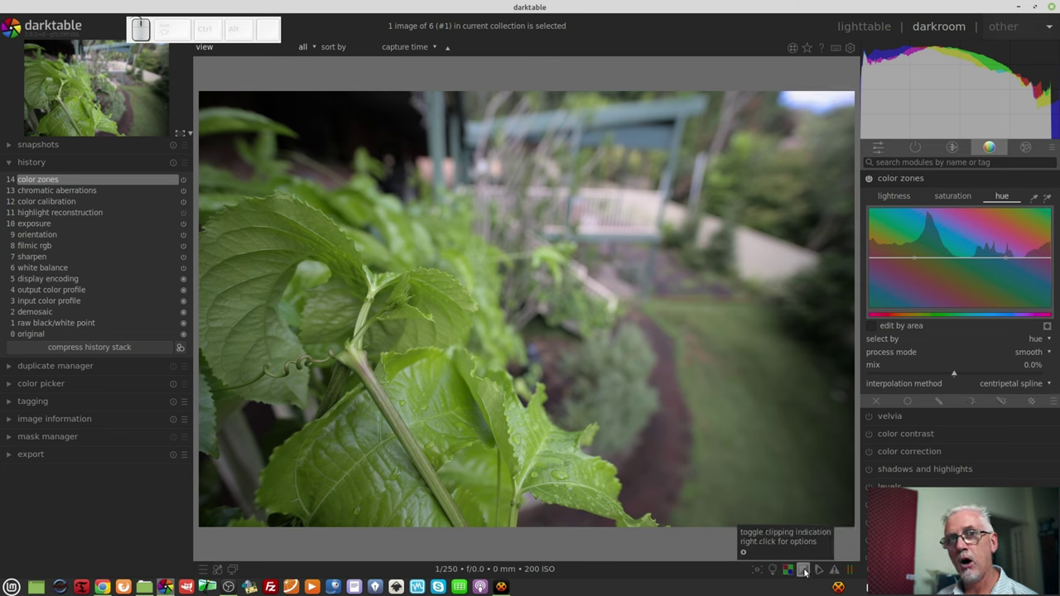
left_click(808, 570)
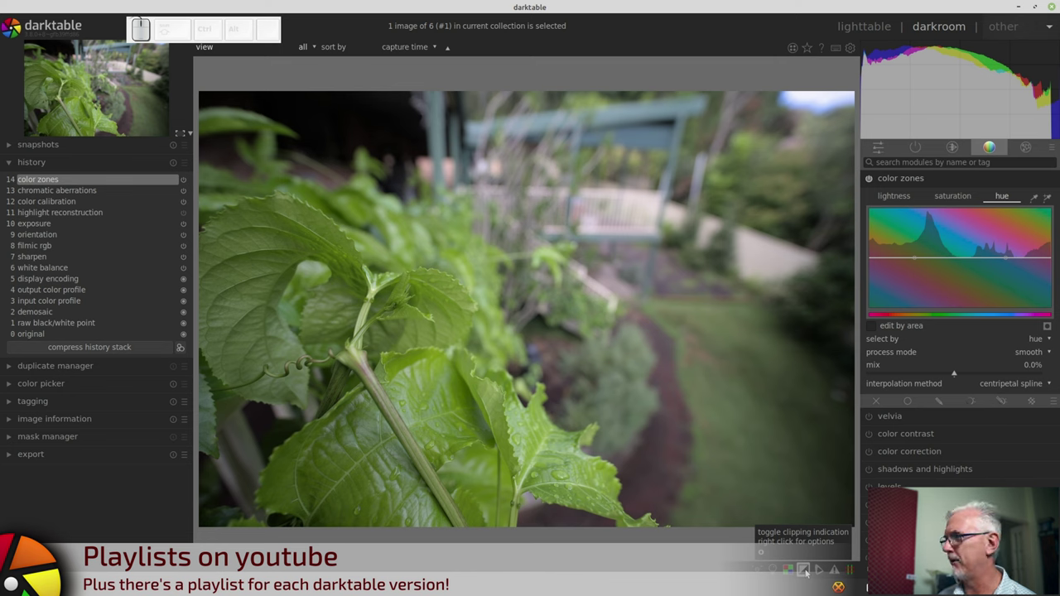
left_click(807, 569)
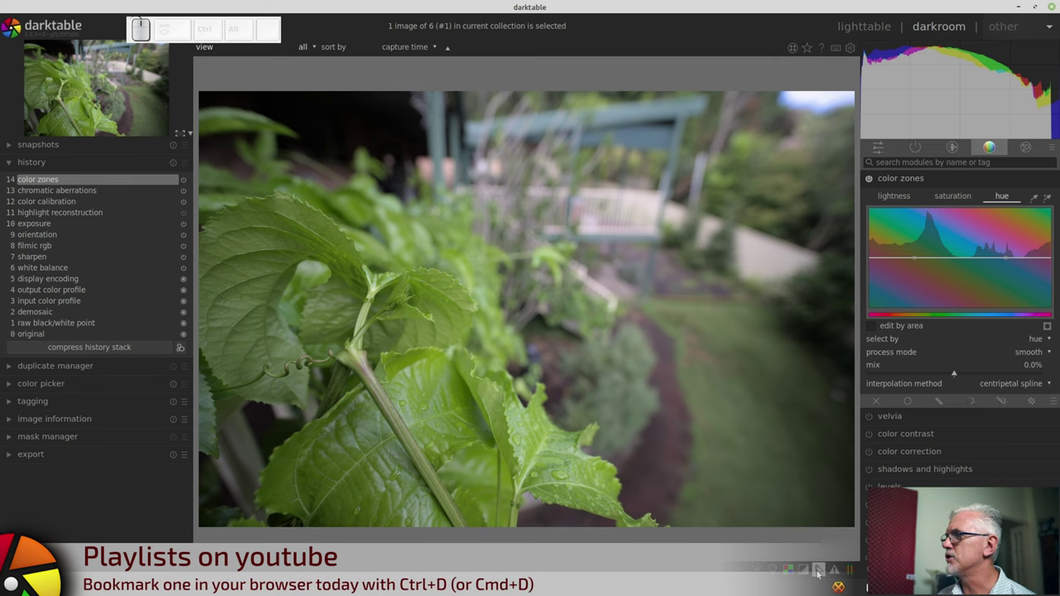
Toggle gamut checking on to reveal out-of-gamut spots, then switch it off again
left_click(838, 570)
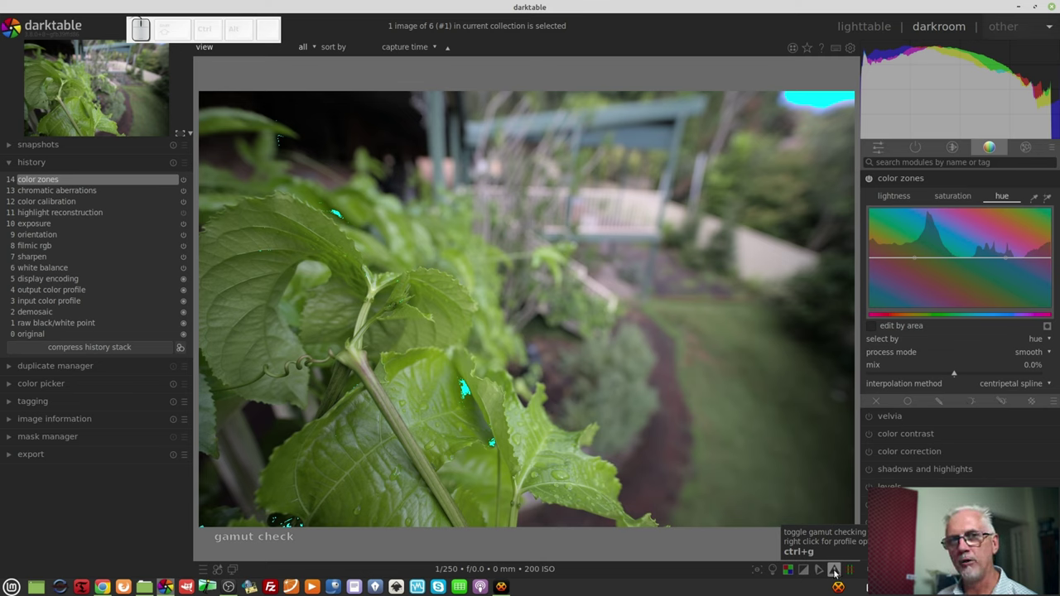
left_click(836, 573)
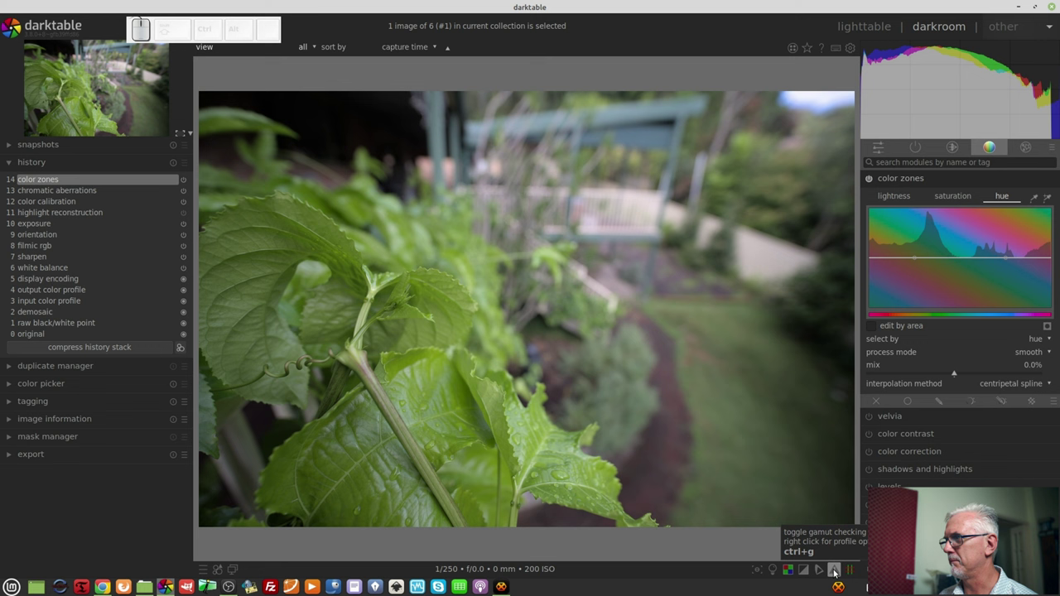
Show the red composition grid, check its settings (6 horizontal, 5 vertical lines) and close them
left_click(851, 572)
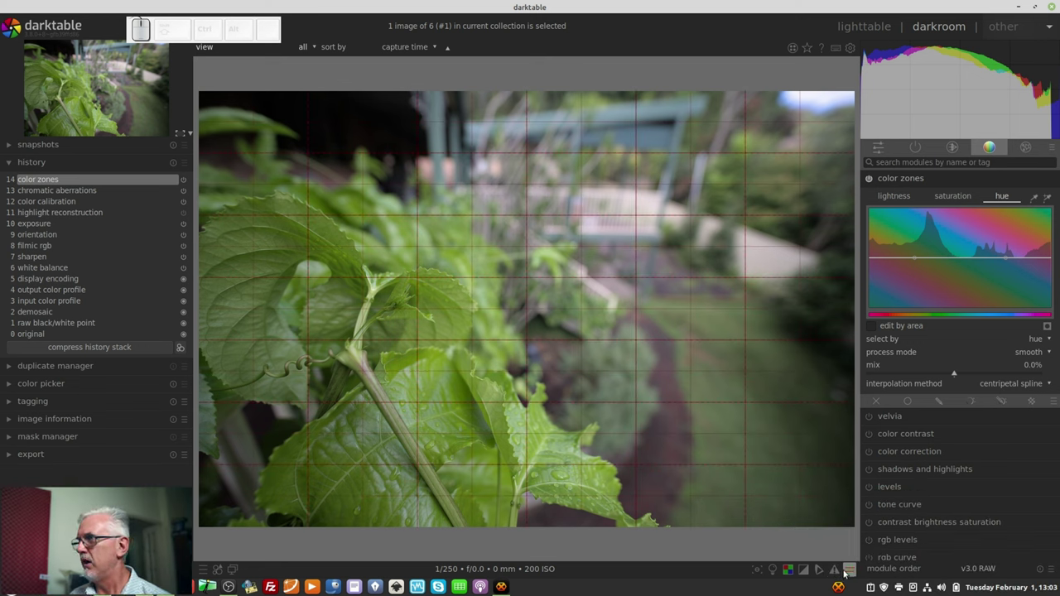
right_click(854, 574)
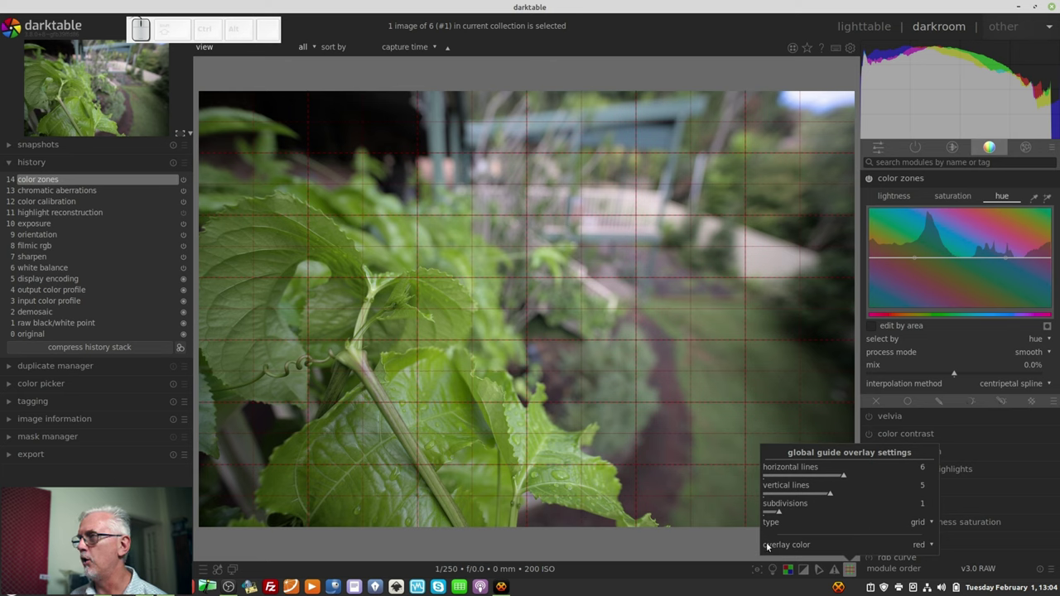
left_click(765, 552)
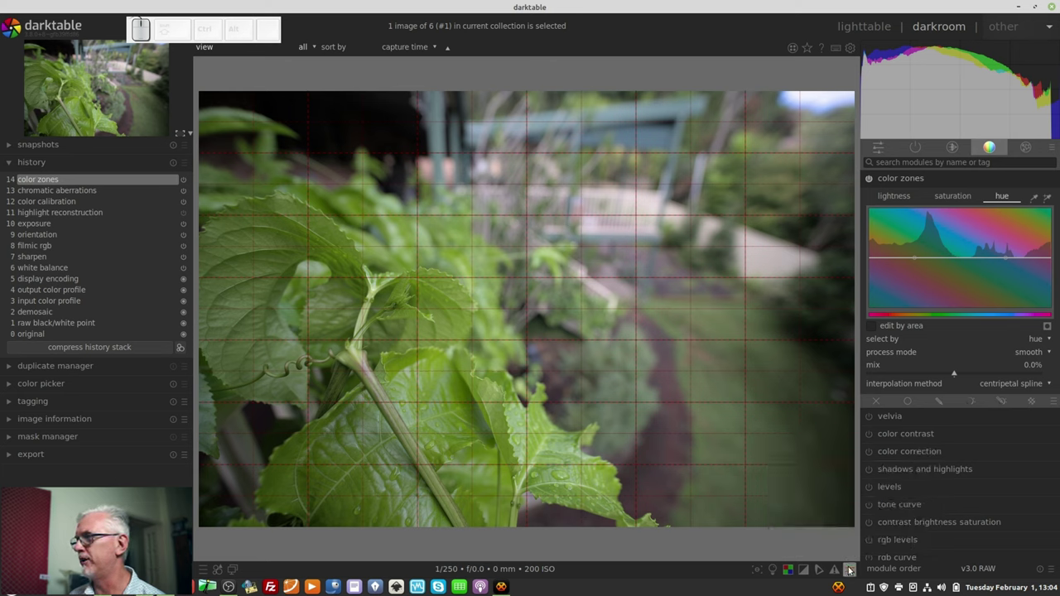
Hide the grid, apply the red black white color zones preset, then reset the module to defaults
left_click(852, 568)
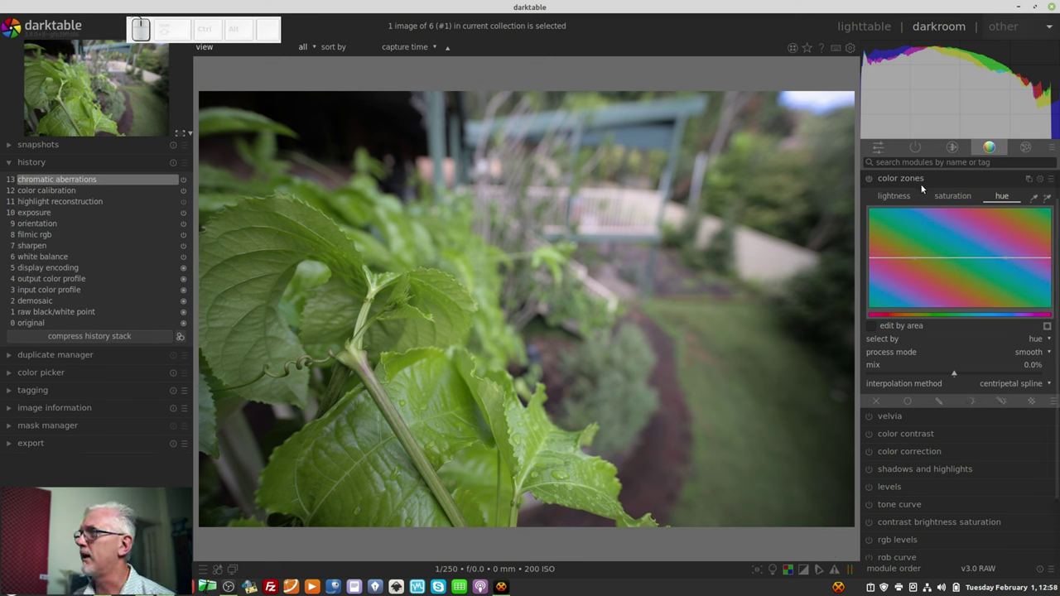
left_click(1056, 181)
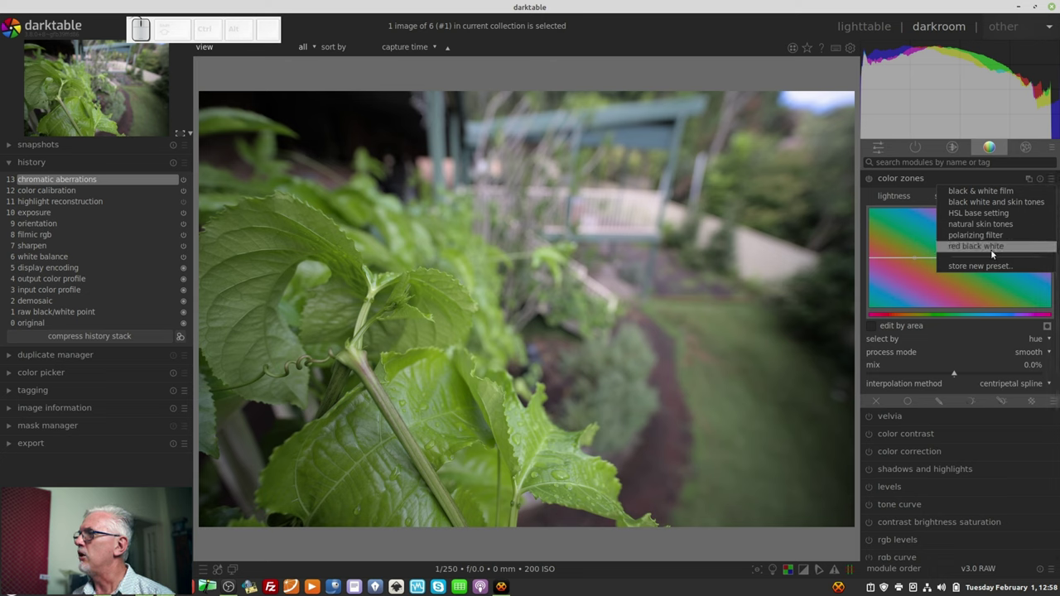
left_click_drag(918, 259, 911, 257)
left_click(914, 248)
left_click(920, 256)
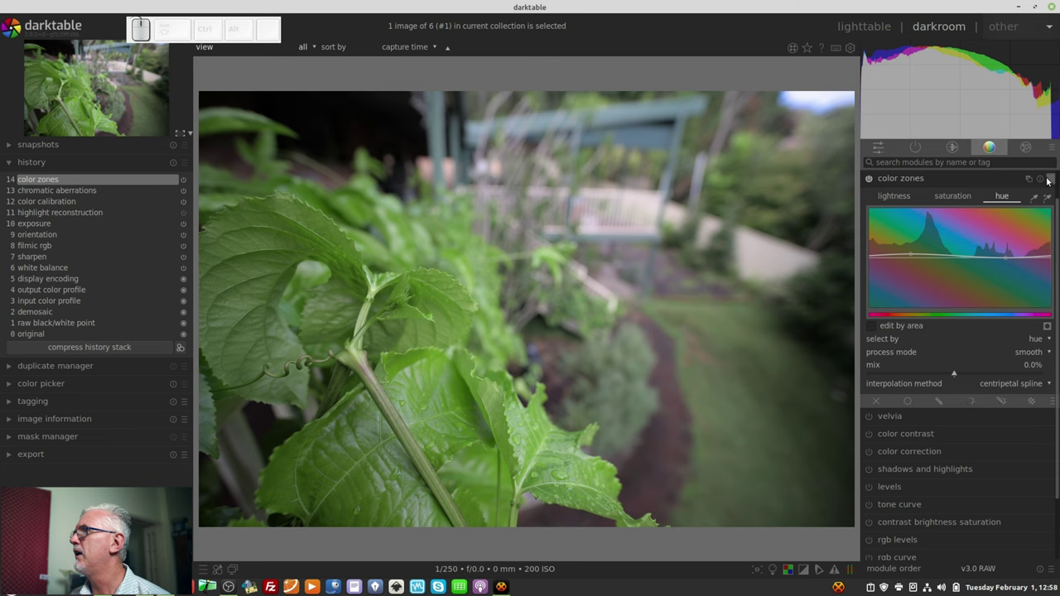
left_click(1051, 180)
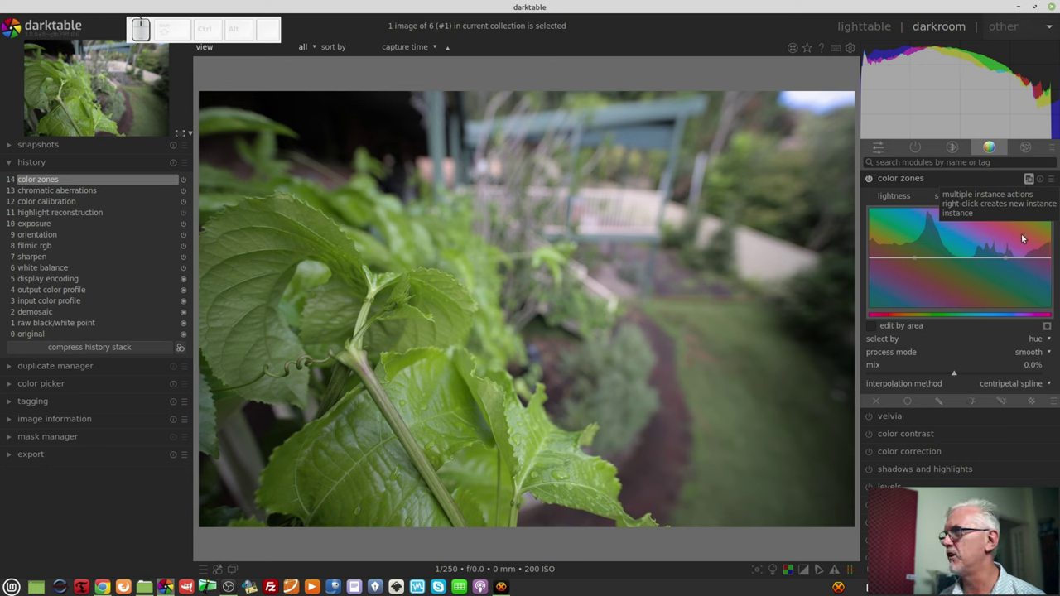
Raise the color zones mix to 4.4% and bring up the slider's fine-tuning popup
left_click_drag(944, 375, 951, 376)
left_click_drag(947, 377, 956, 377)
right_click(956, 377)
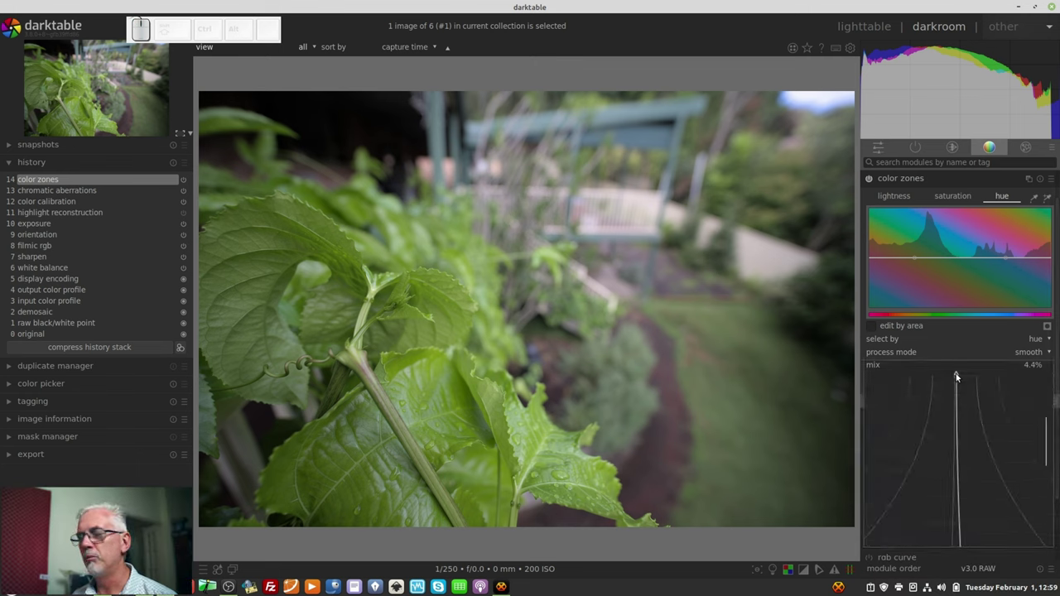